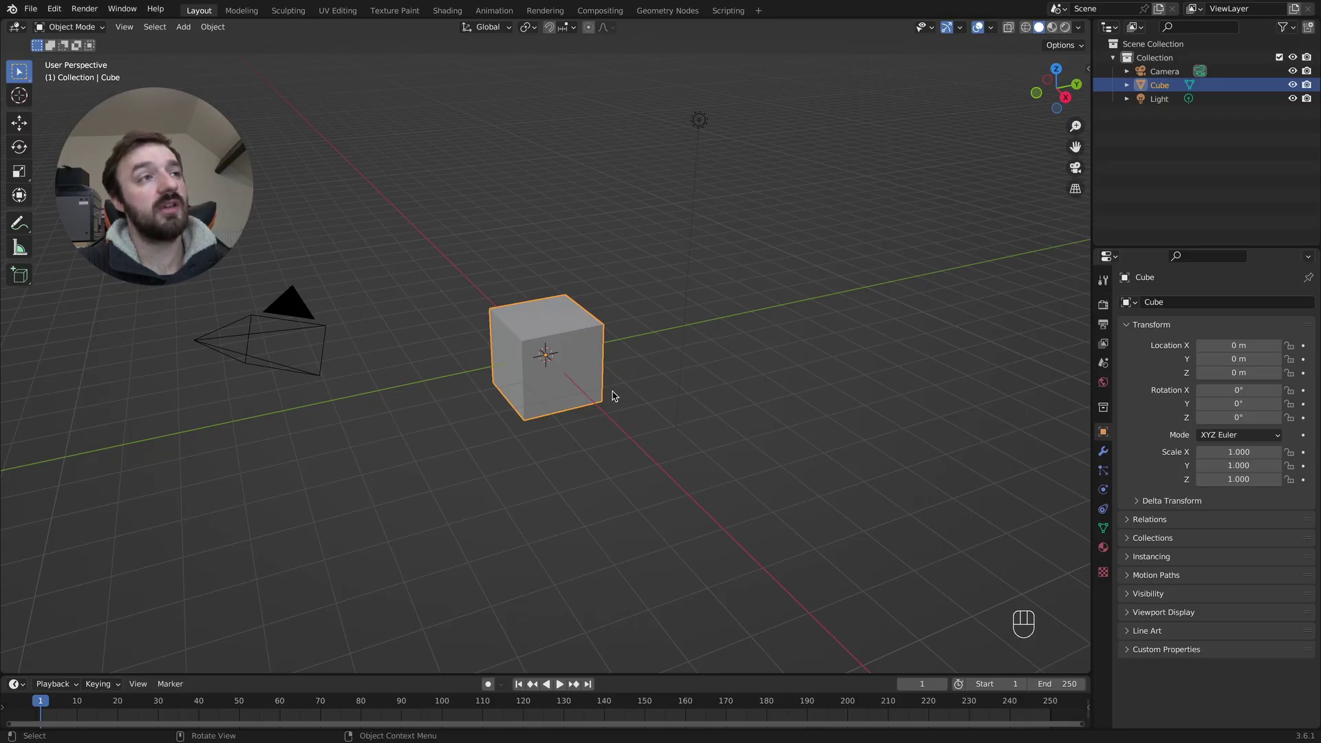
Delete the default cube, camera and light, leaving an empty scene.
{"action": "key", "text": "a"}
{"action": "key", "text": "x"}
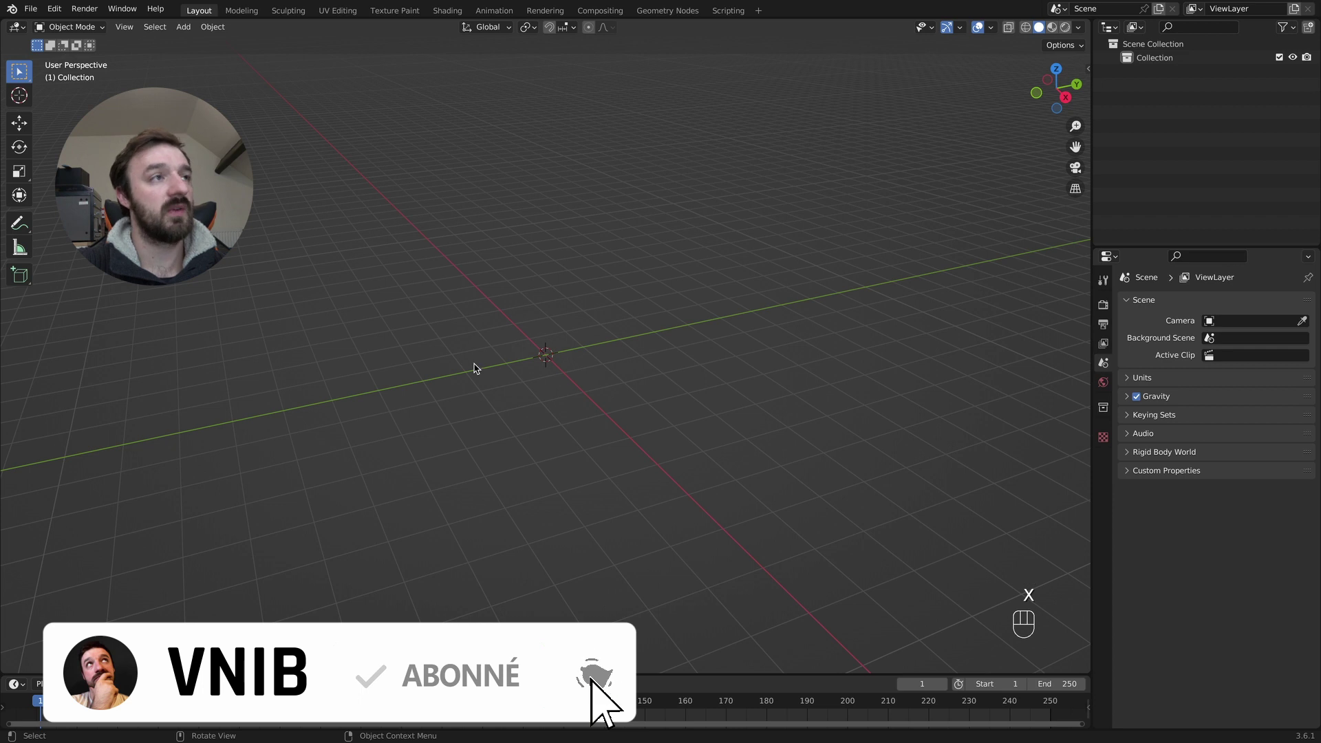
Add a cylinder mesh at the origin and expand its creation settings to set 12 vertices.
{"action": "key", "text": "shift+a"}
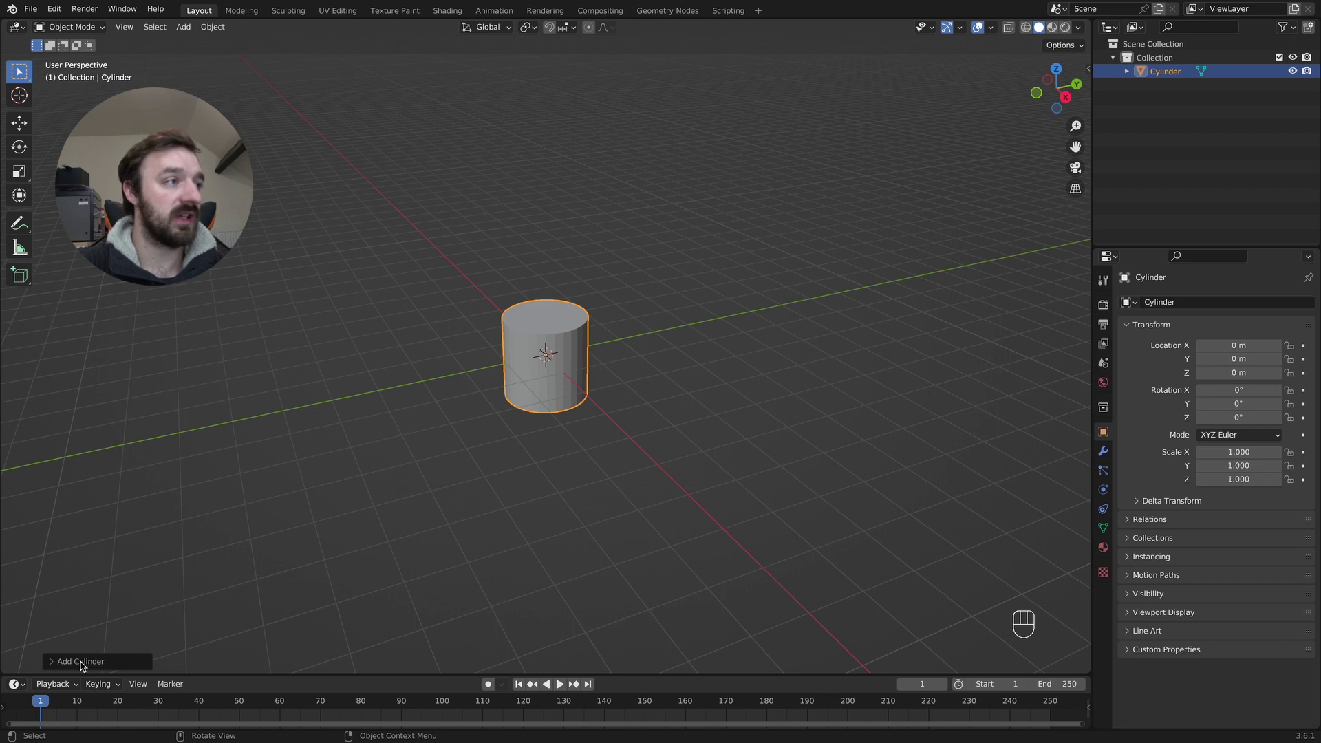
{"action": "left_click", "coordinate": [88, 667]}
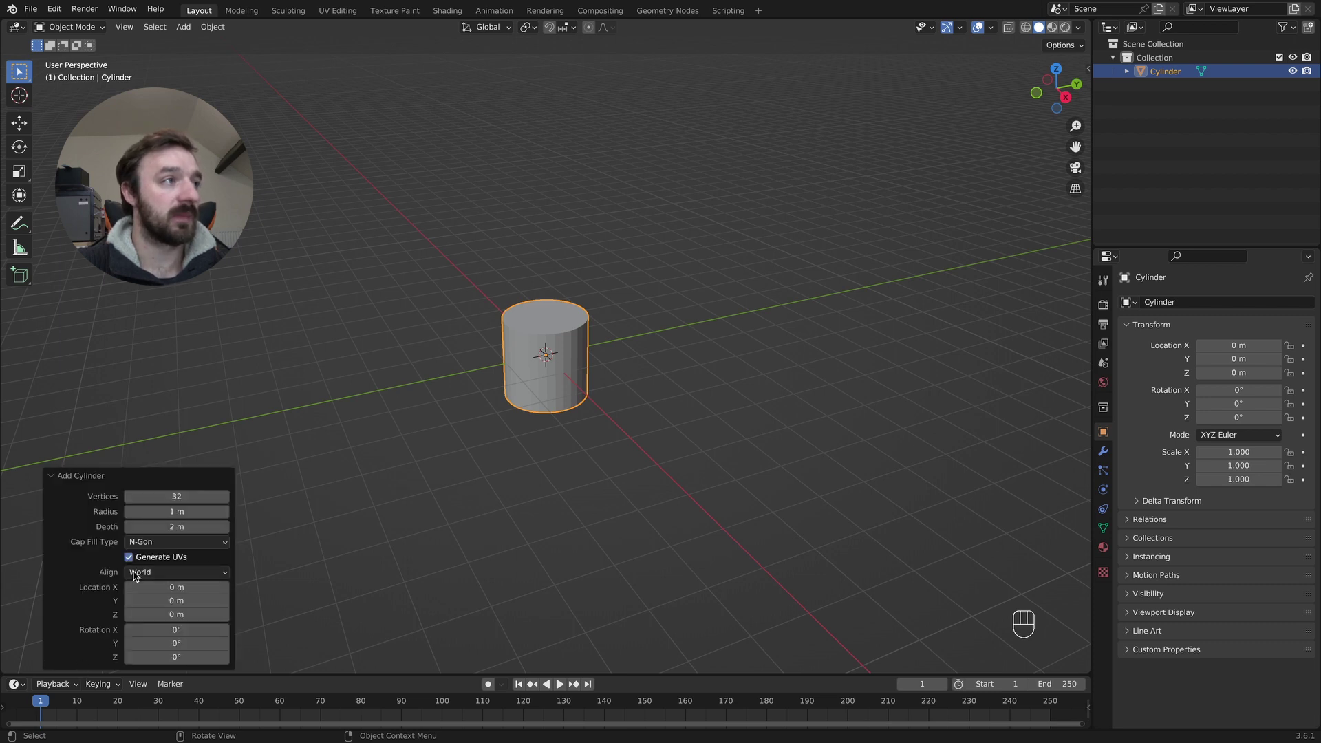
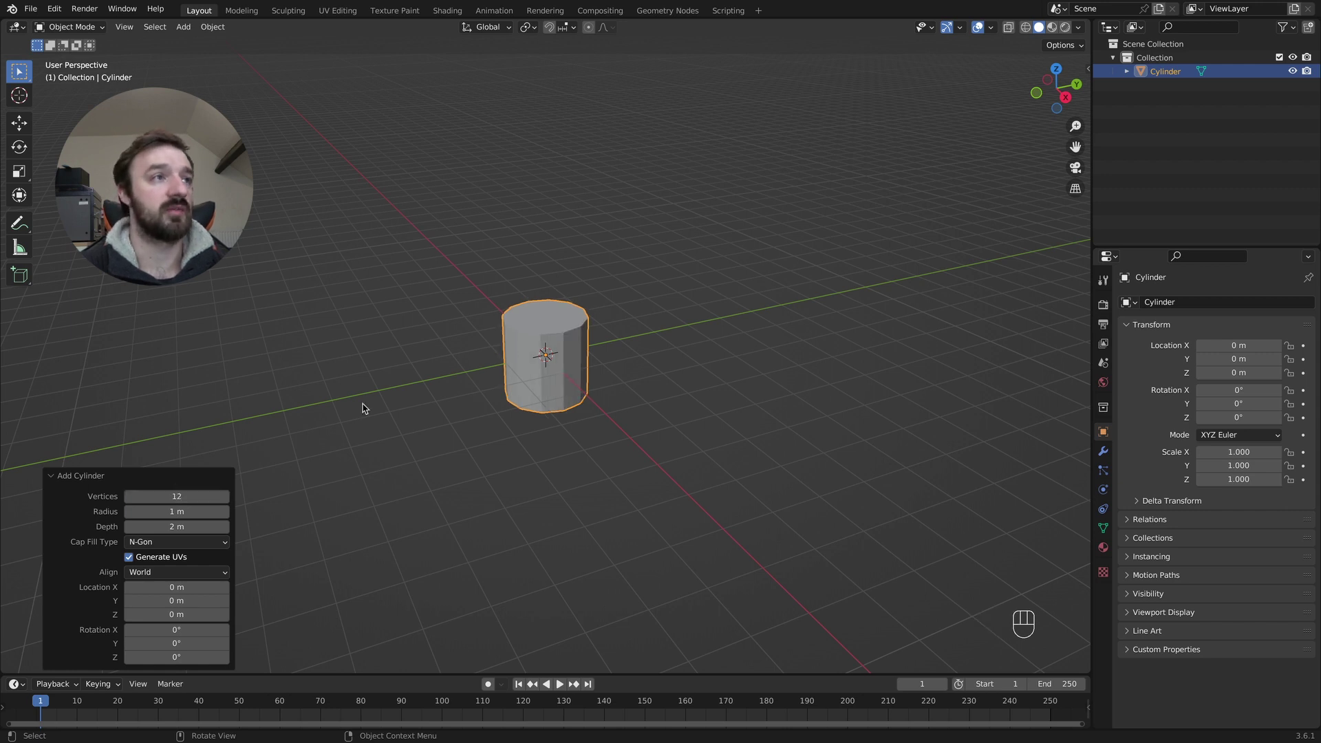
In Edit Mode, scale the cylinder's bottom face up about 1.43 times so it tapers outward.
{"action": "key", "text": "Tab"}
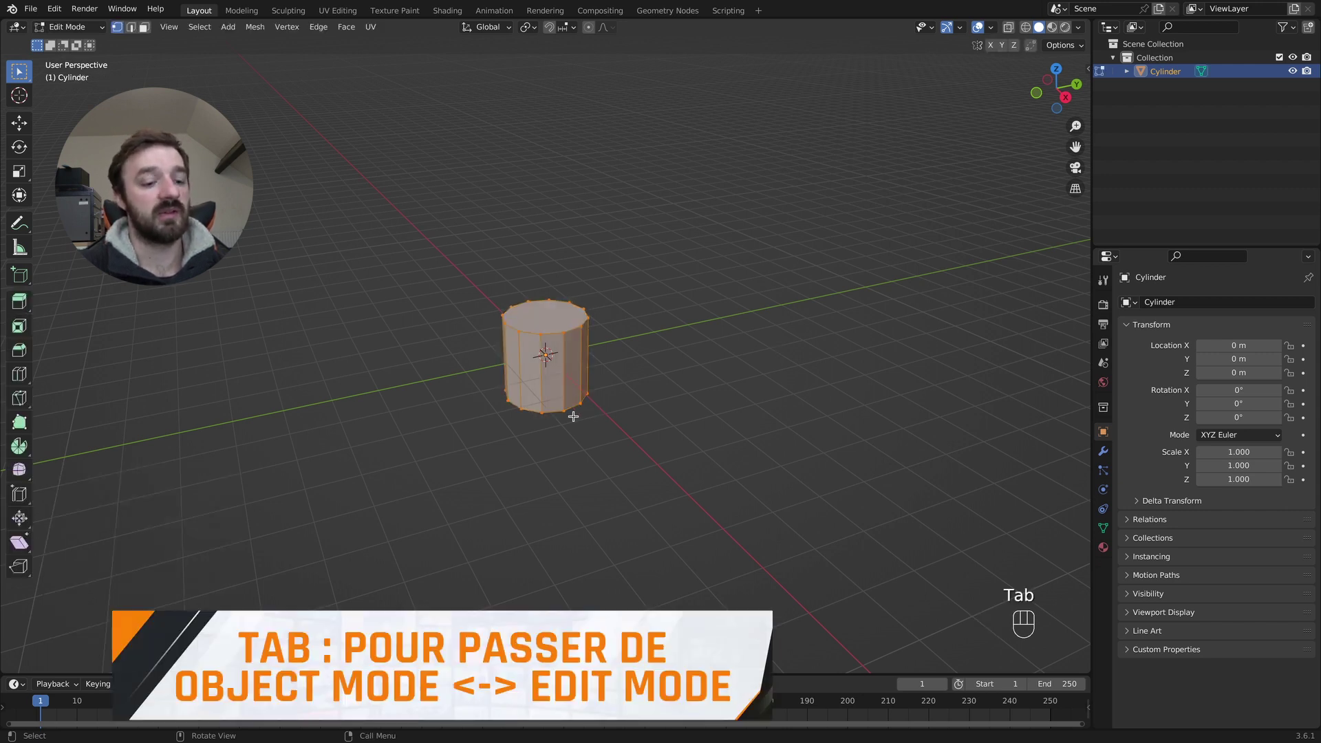
{"action": "key", "text": "3"}
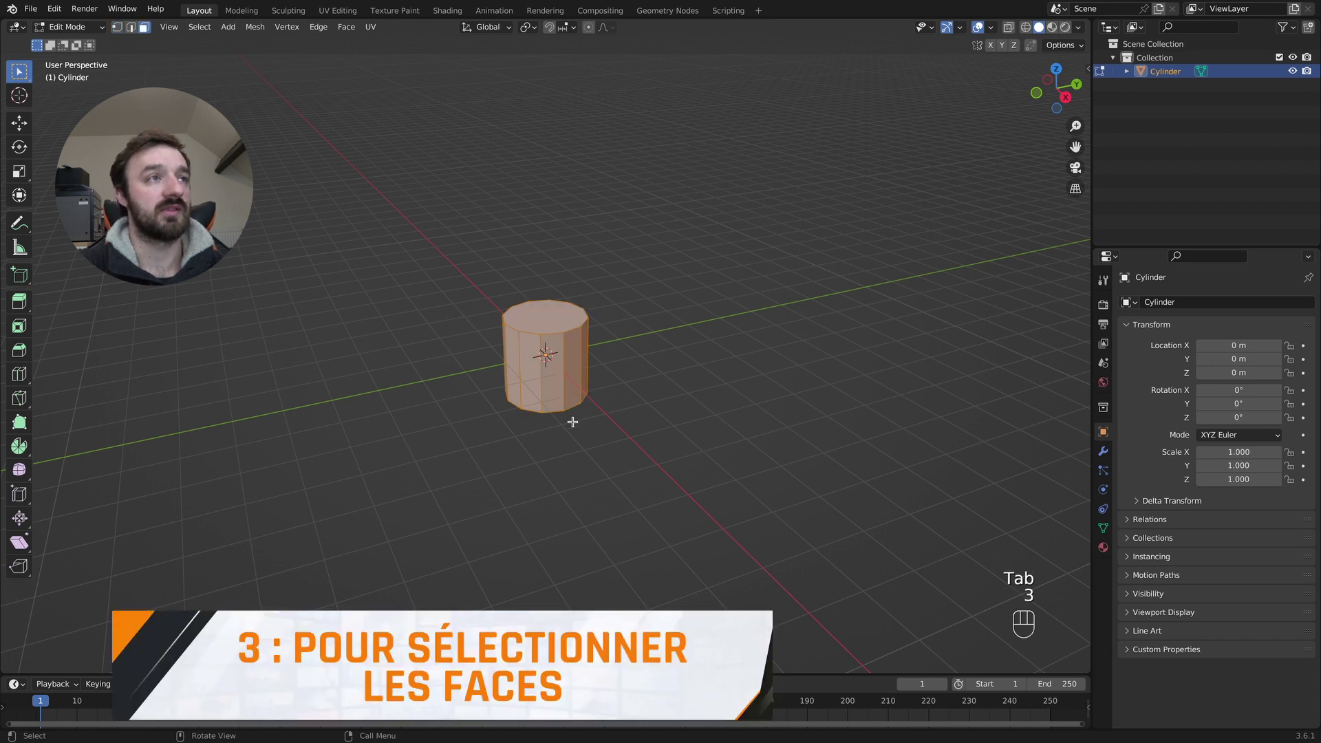
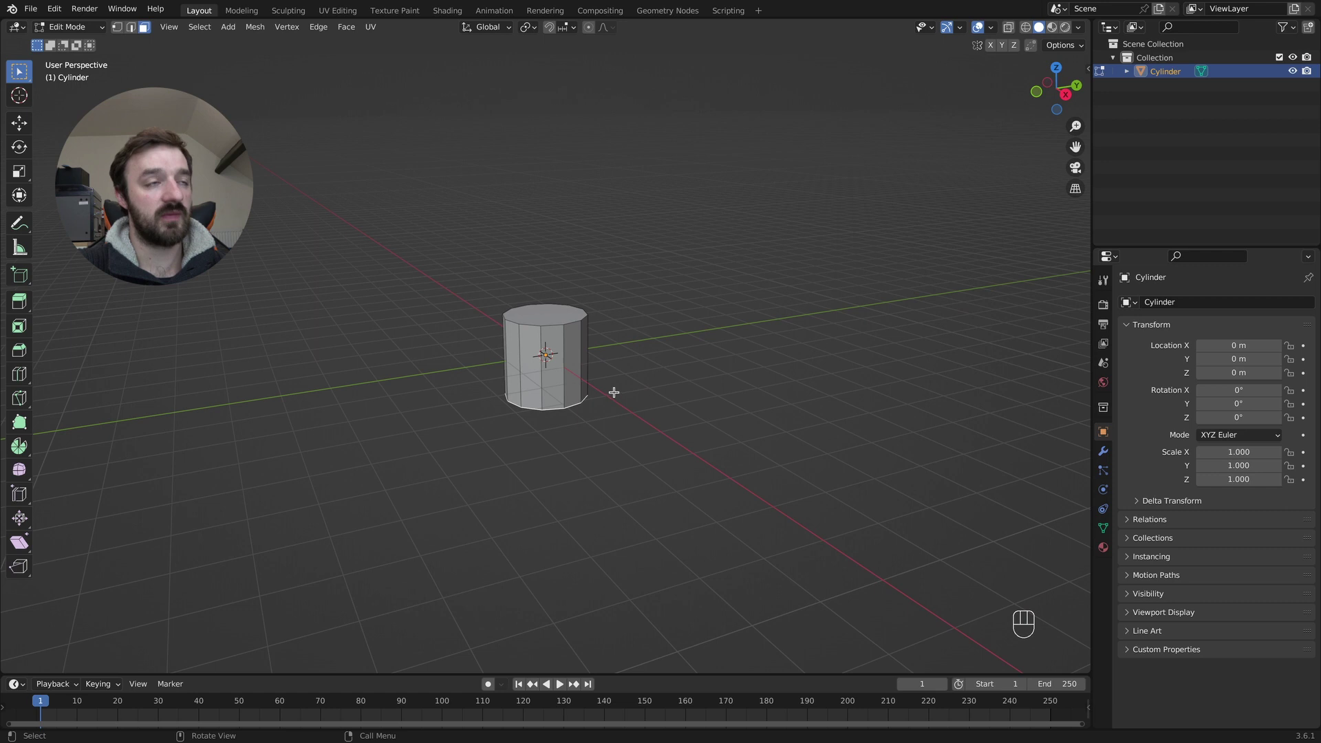
{"action": "key", "text": "s"}
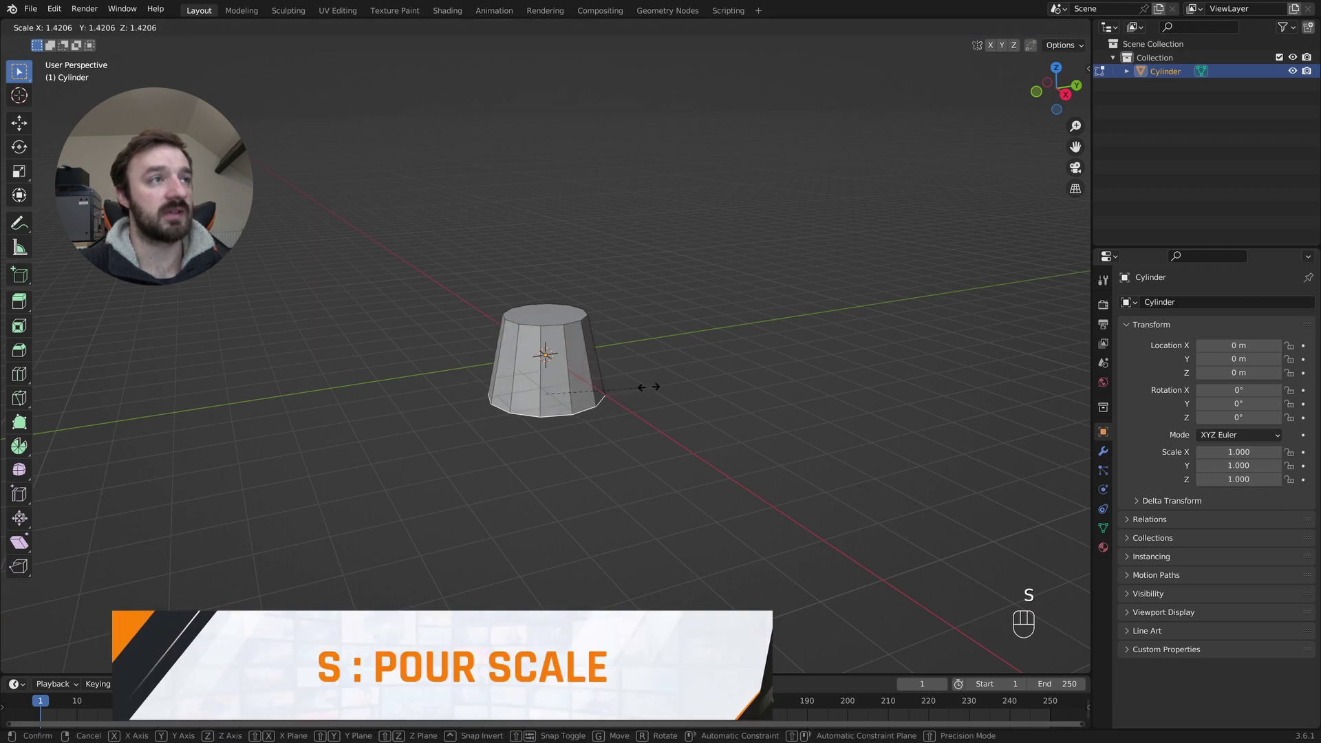
{"action": "key", "text": "z"}
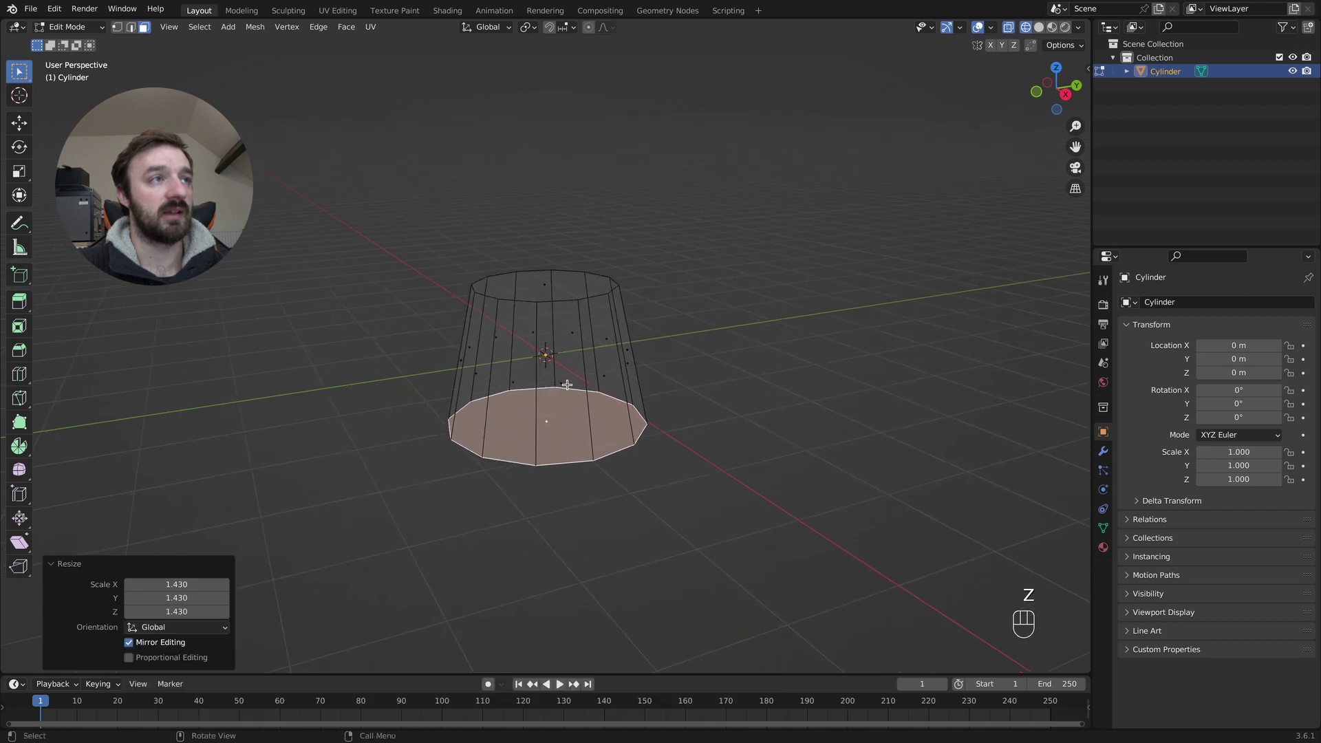
Box-select the cylinder's side faces and return to solid shading before extruding them individually.
{"action": "left_click_drag", "start_coordinate": [548, 369], "coordinate": [711, 378]}
{"action": "key", "text": "z"}
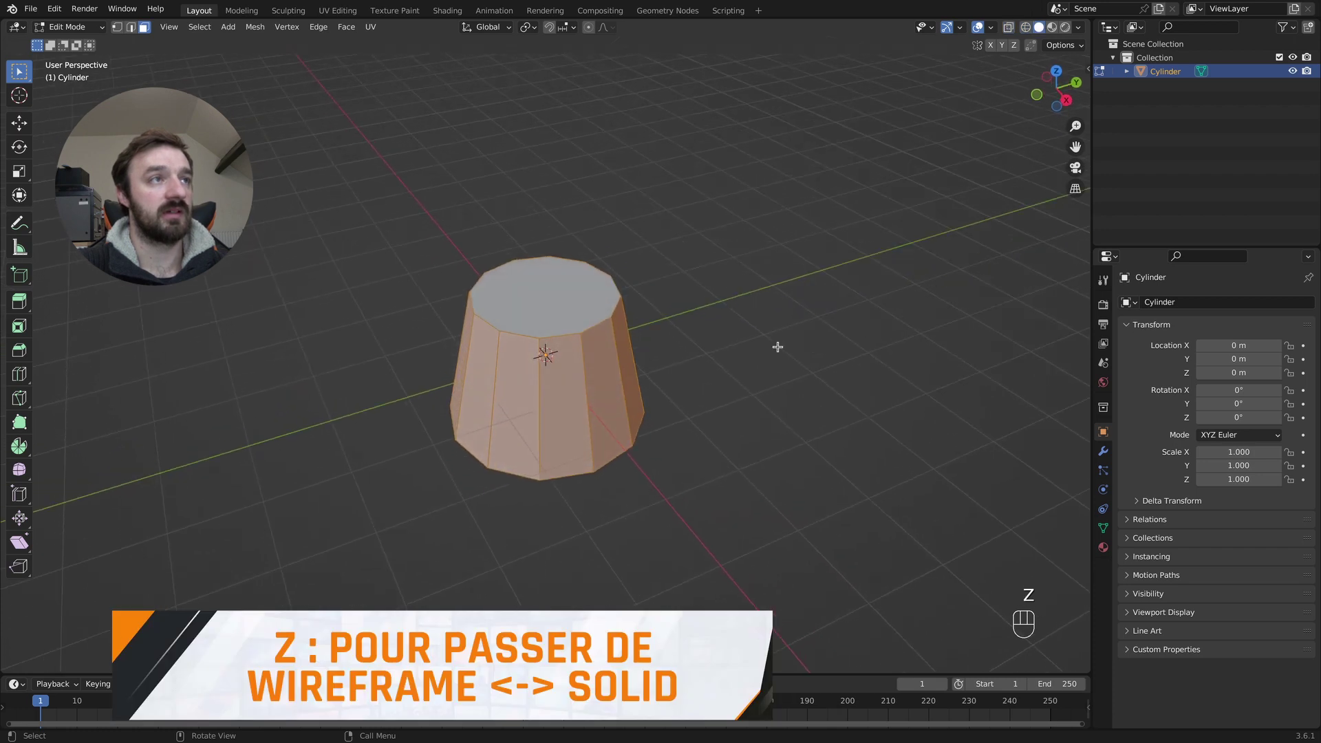
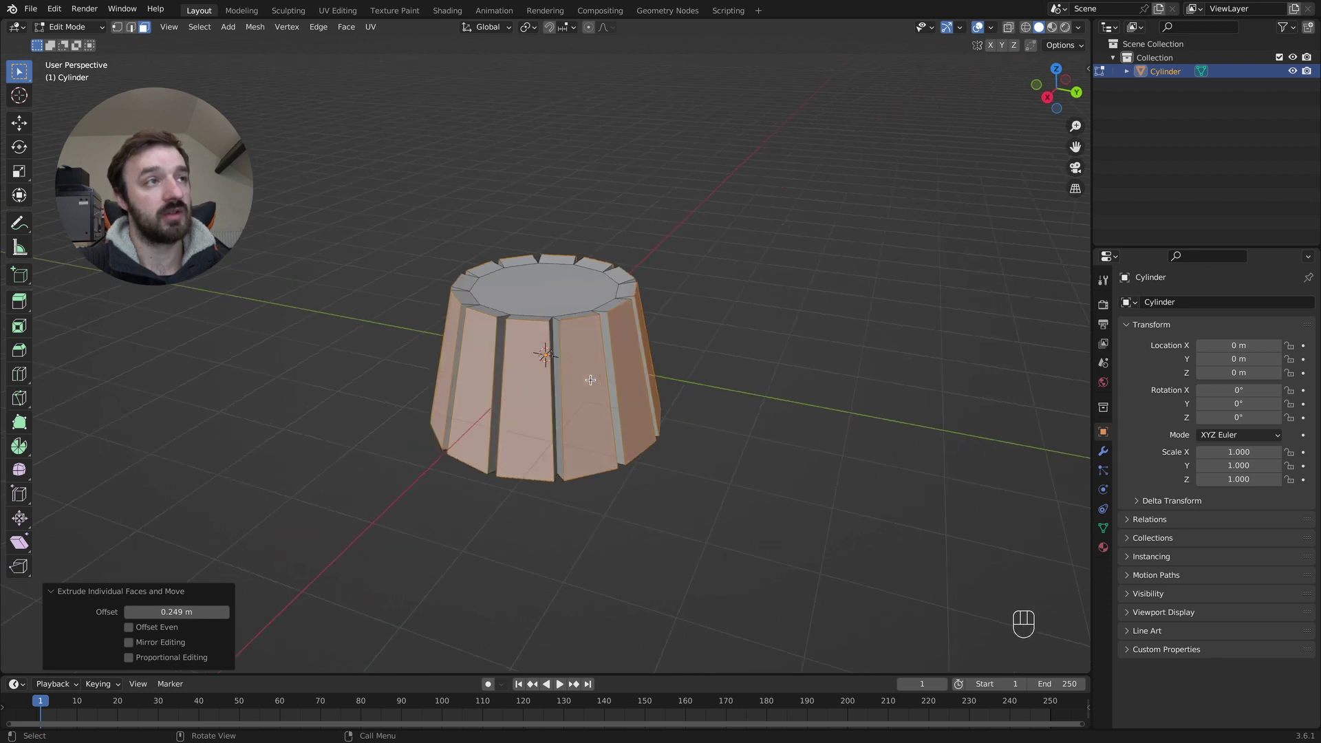
In Object Mode, add a level-2 Subdivision Surface and shade the fluted shape smooth.
{"action": "key", "text": "Tab"}
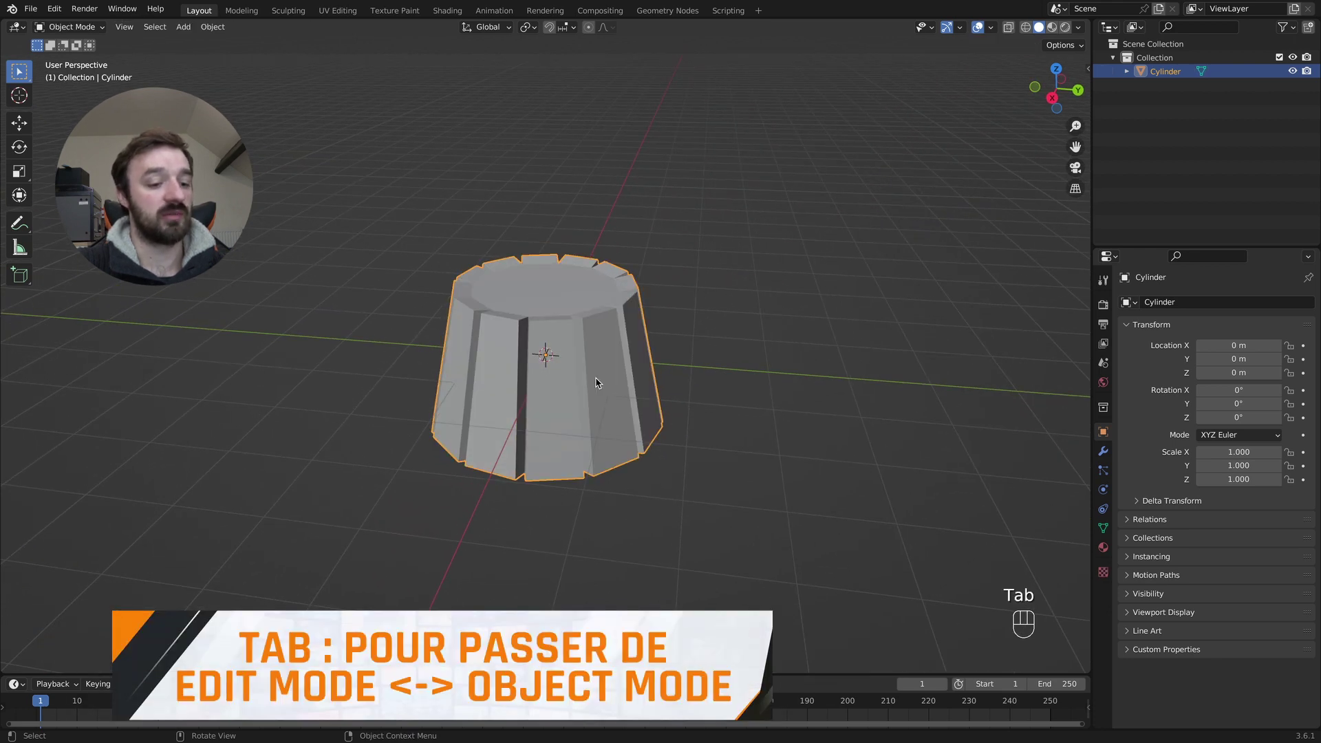
{"action": "key", "text": "super+2"}
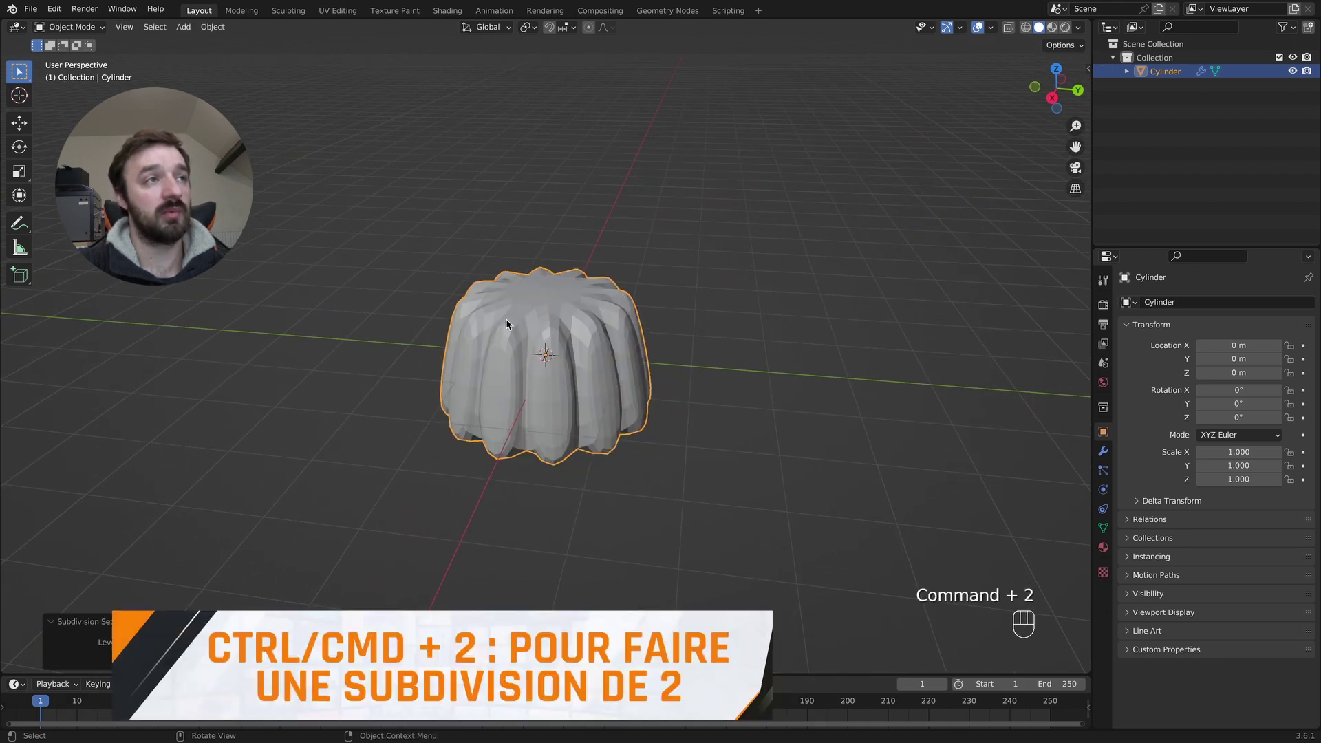
{"action": "left_click_drag", "start_coordinate": [550, 374], "coordinate": [535, 373]}
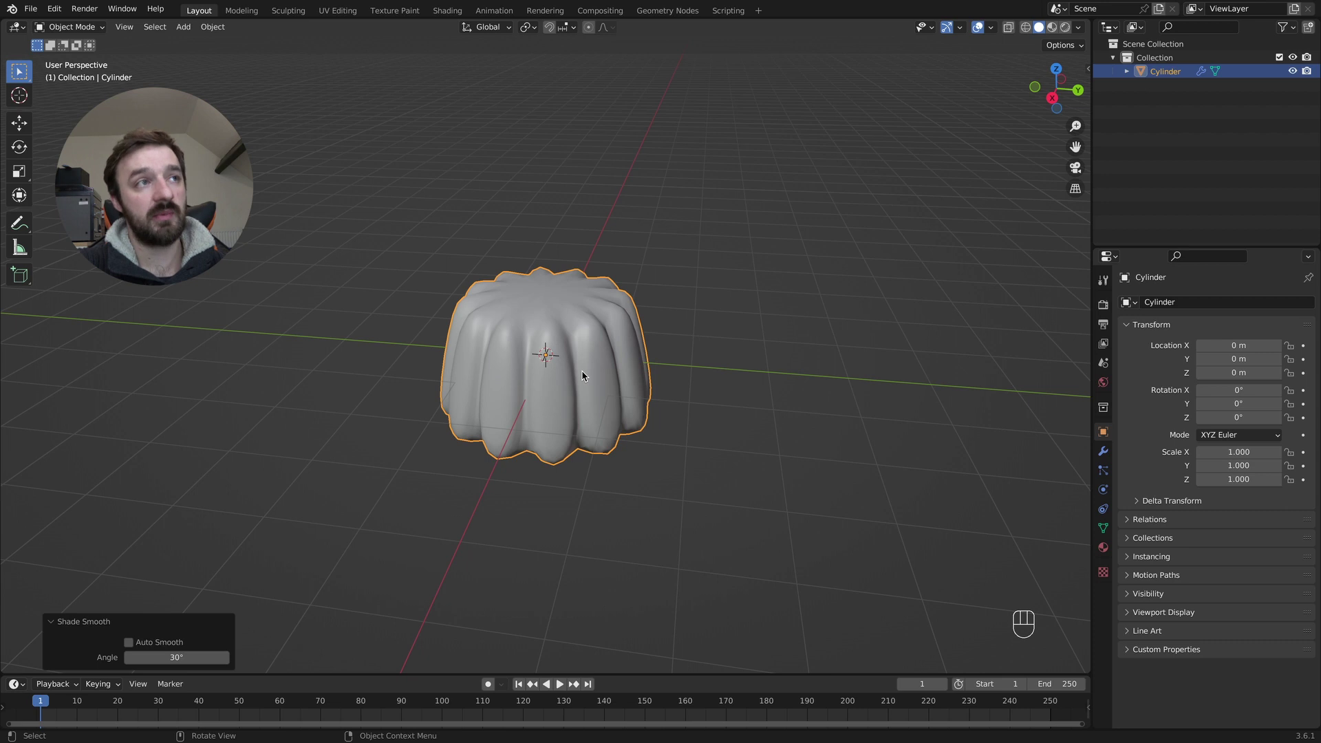
Add a loop cut near the mould's base and slide it toward the rim to sharpen the bottom edge.
{"action": "key", "text": "Tab"}
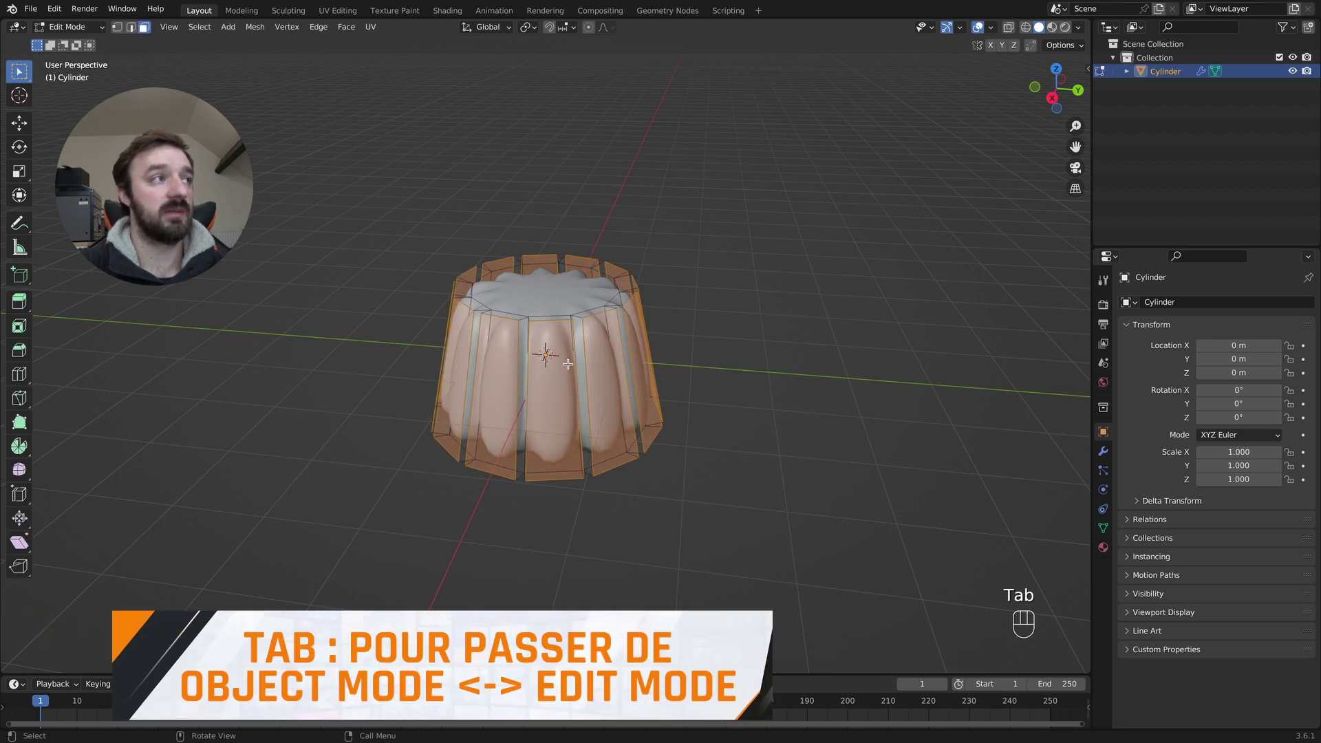
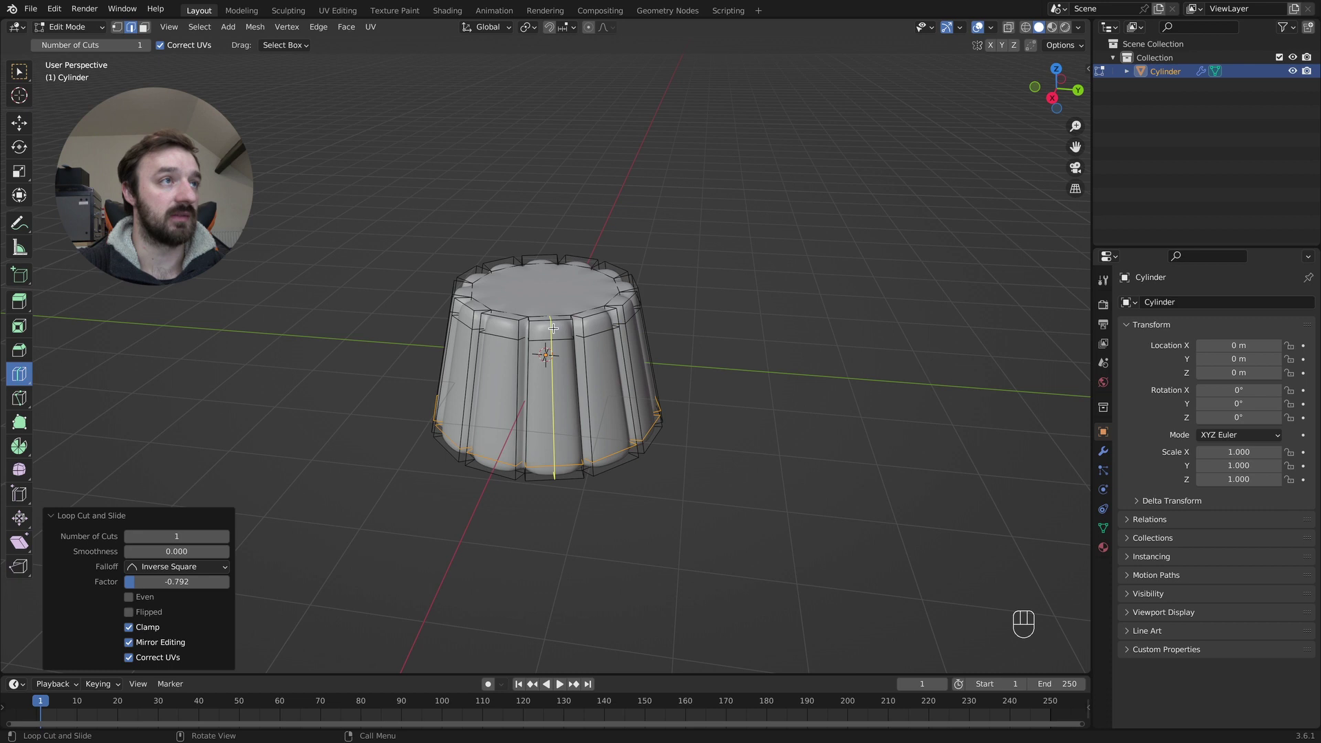
{"action": "left_click", "coordinate": [455, 272]}
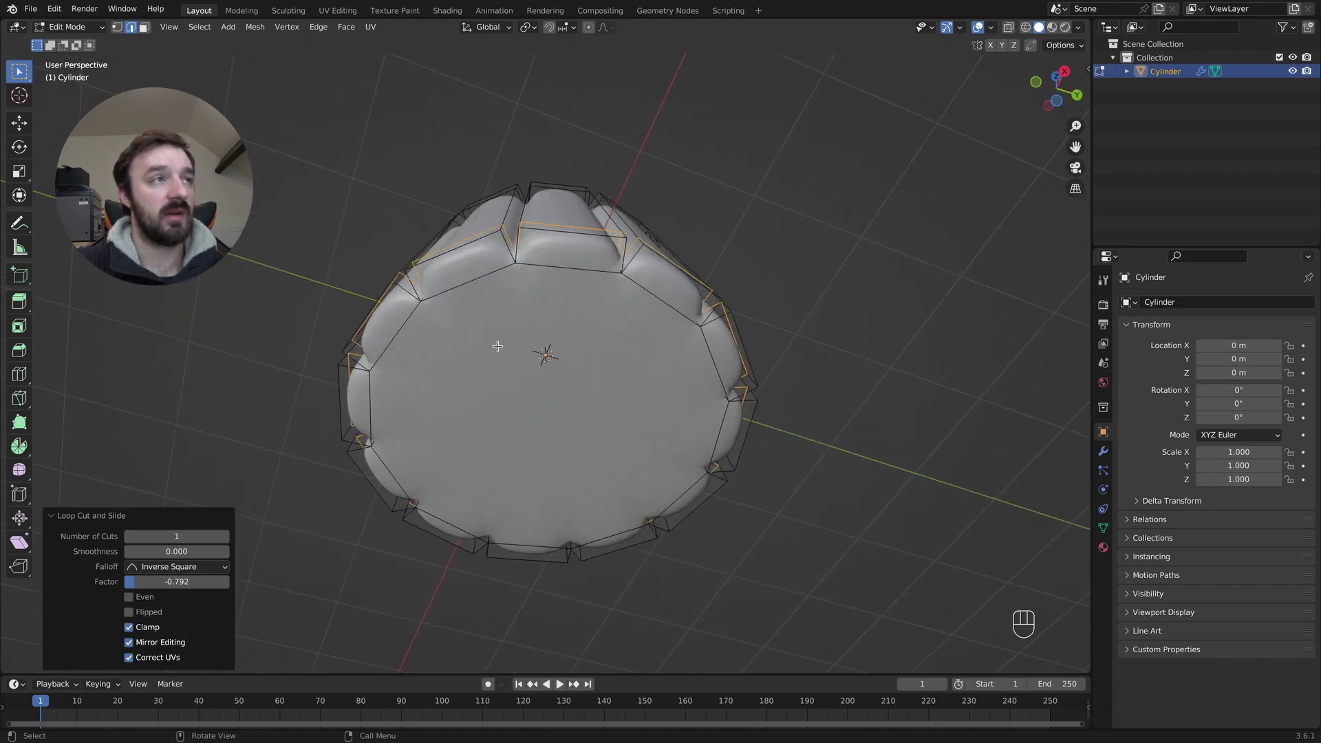
{"action": "key", "text": "3"}
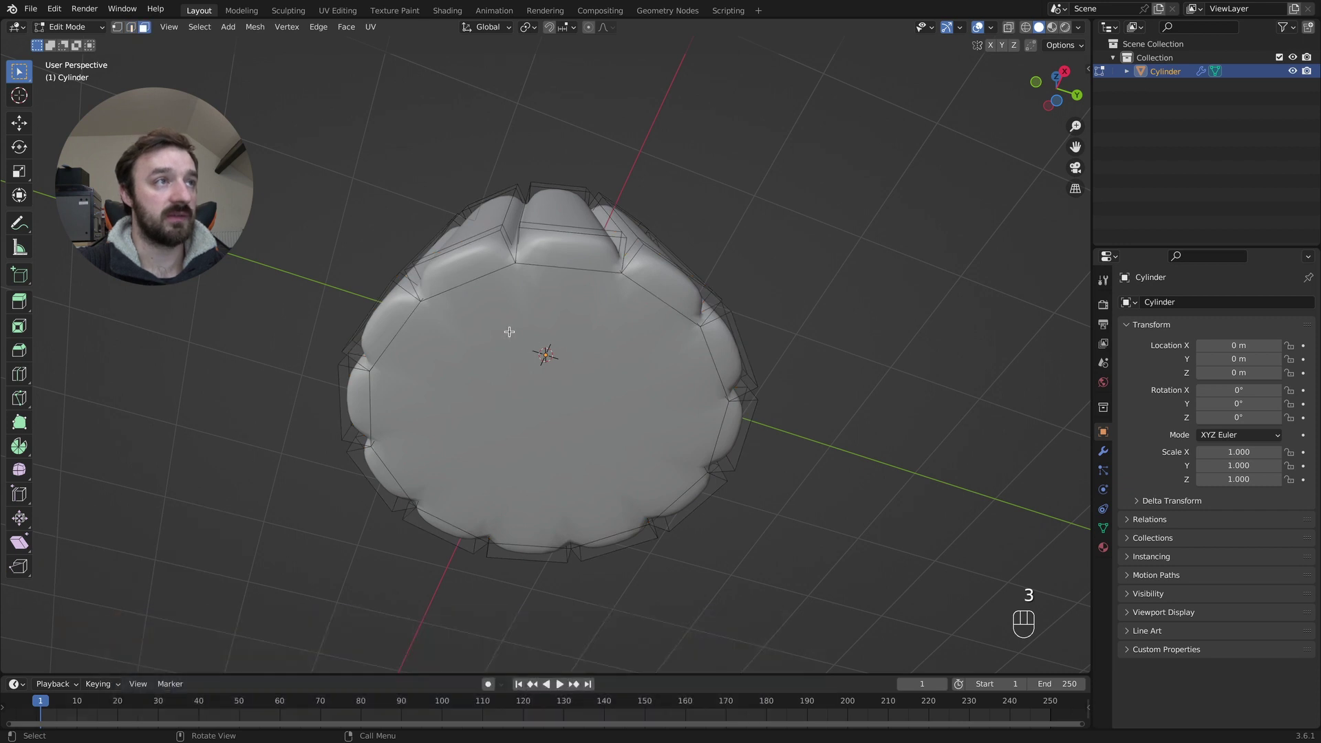